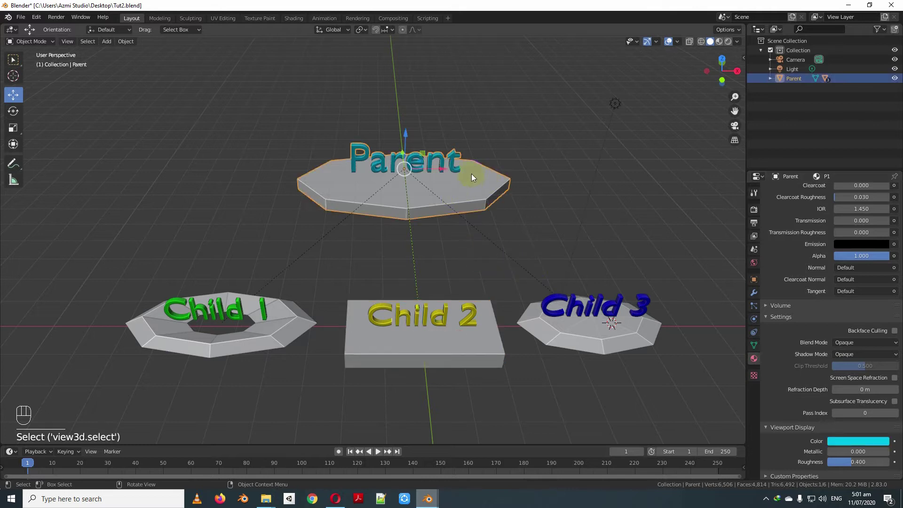
Step: Expand Parent in the Outliner and rotate it to show the children follow, then cancel
click(286, 319)
click(357, 340)
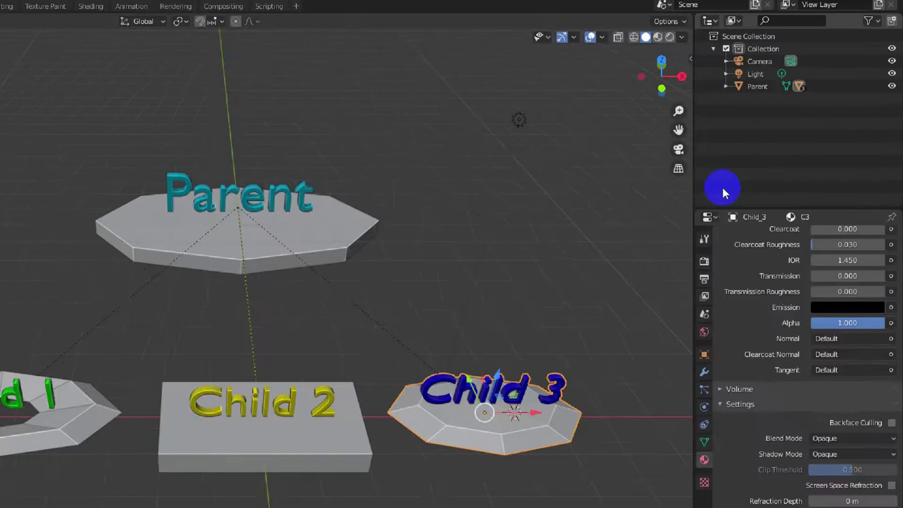
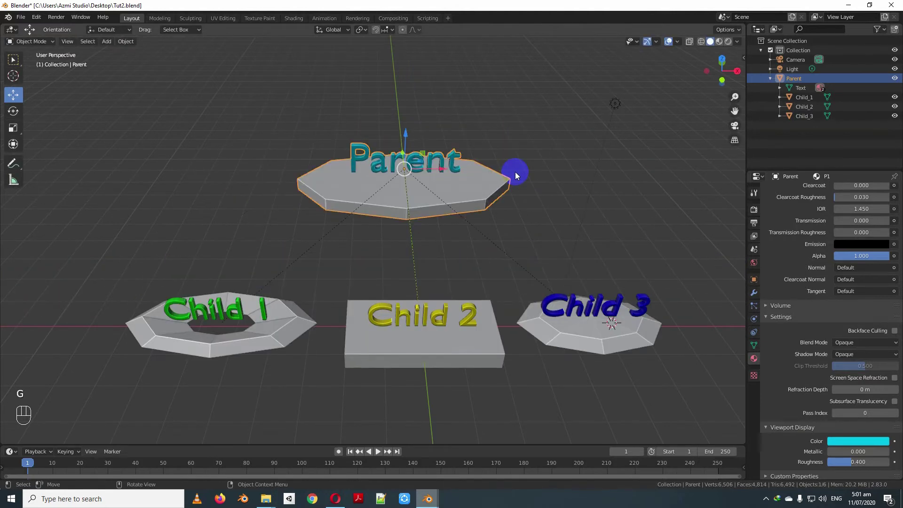
key(r)
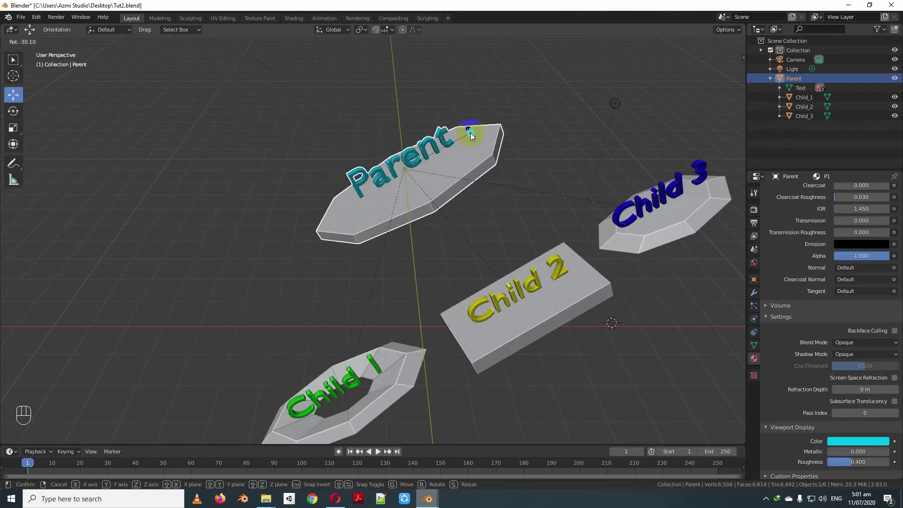
key(s)
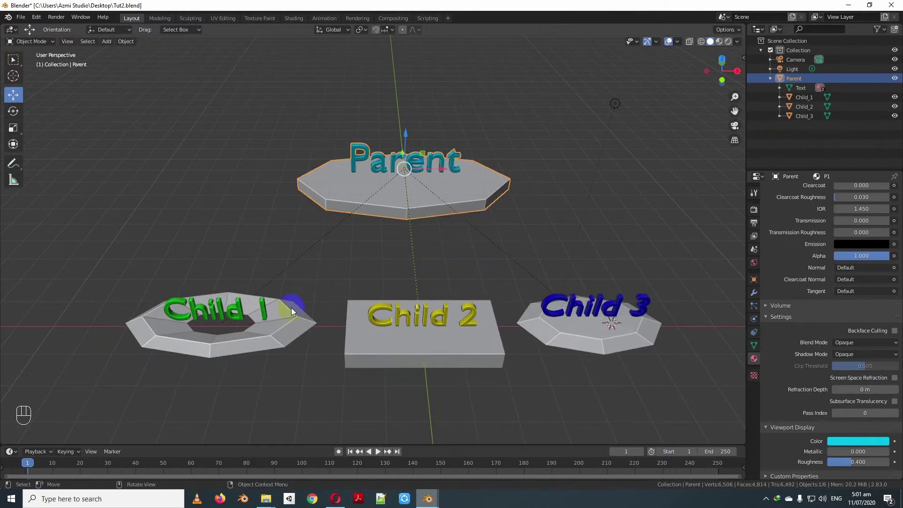
Step: Test moving, rotating and scaling Child 3 on its own, cancel, and reselect the Parent platform
key(g)
drag(411, 304, 496, 287)
key(r)
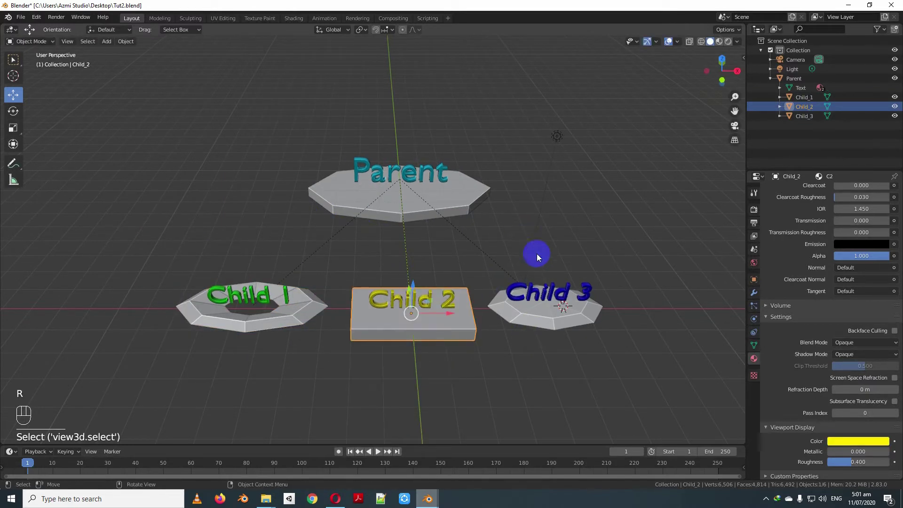
key(s)
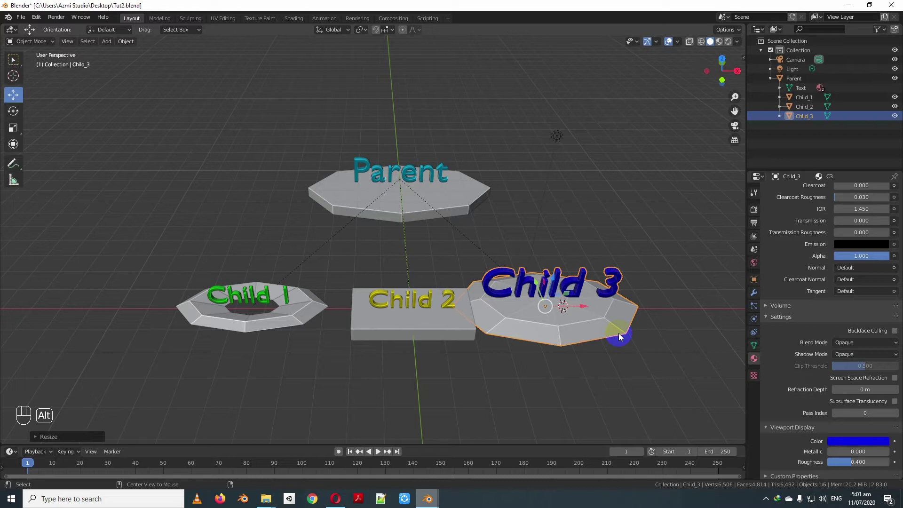
key(alt+s)
drag(501, 294, 402, 211)
drag(421, 239, 392, 249)
click(453, 218)
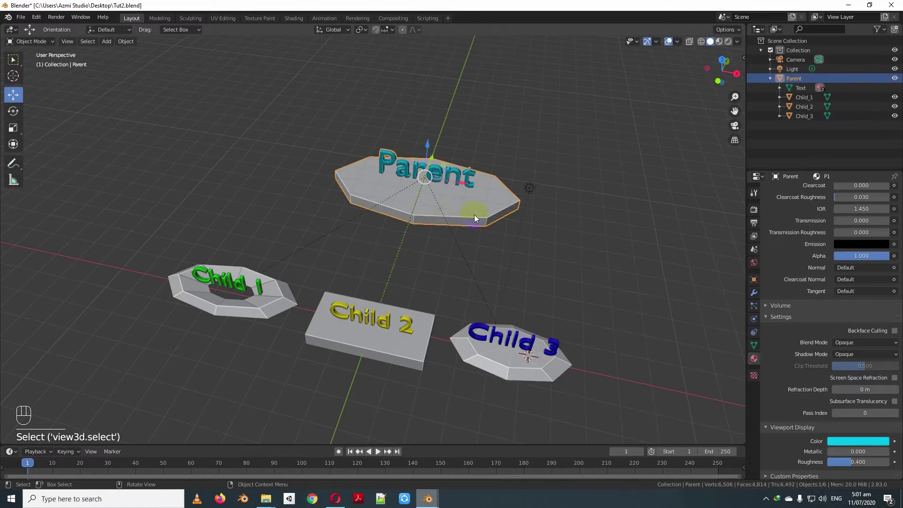
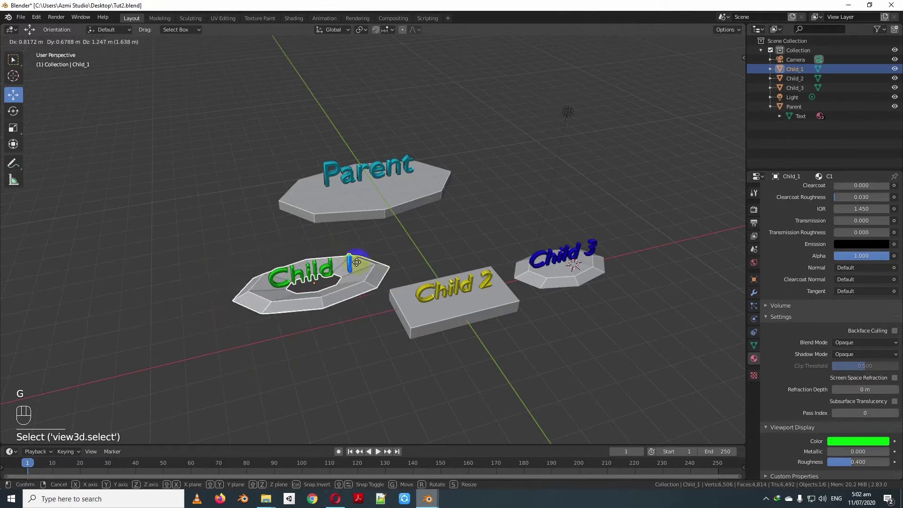
Step: Move the unparented platforms briefly to show they no longer follow Parent
click(383, 208)
key(g)
middle_click(348, 317)
click(280, 311)
key(g)
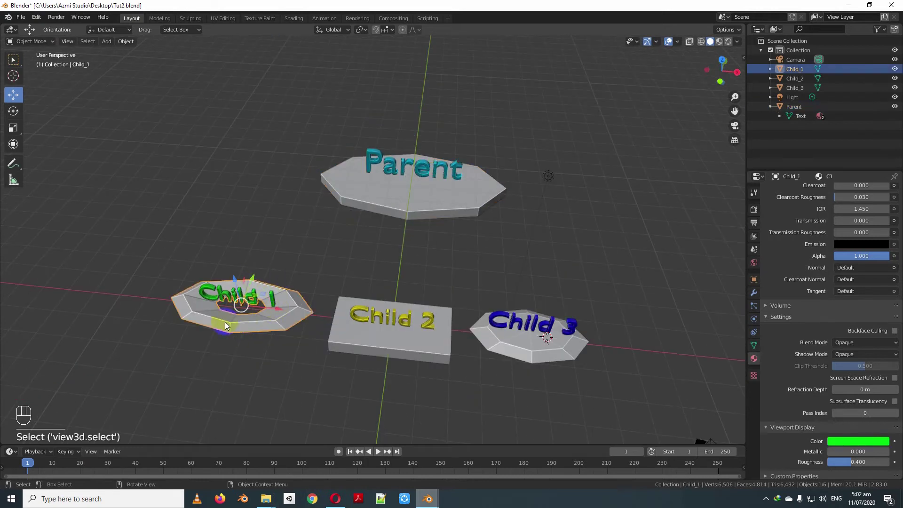
Step: Select Child 1 with Parent as the active object, ready to parent them
click(399, 194)
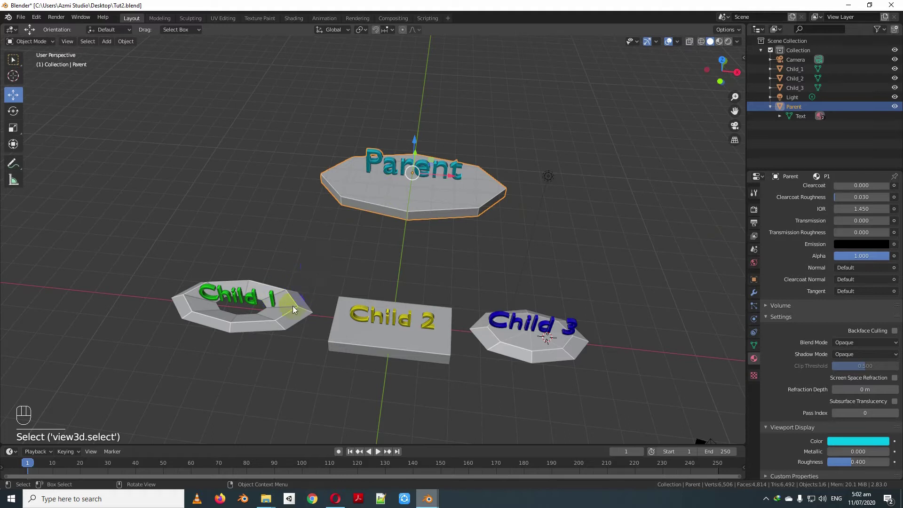
click(291, 318)
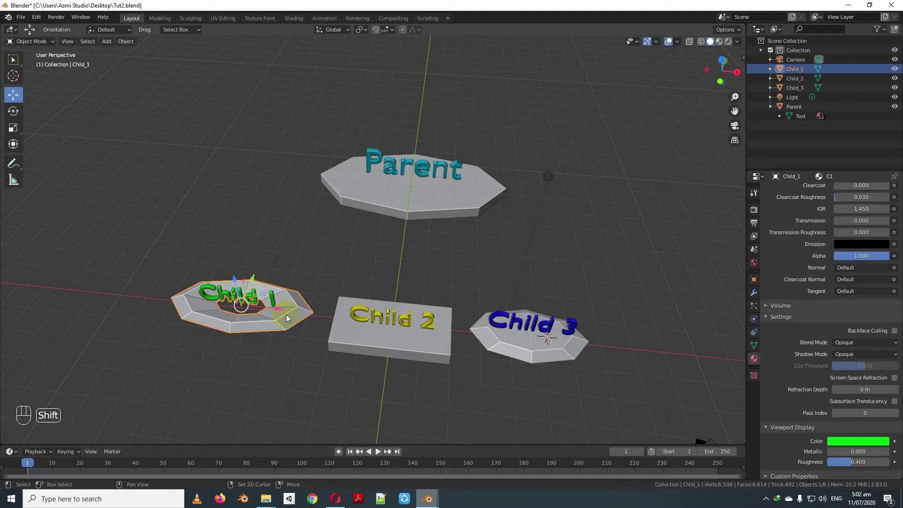
click(400, 204)
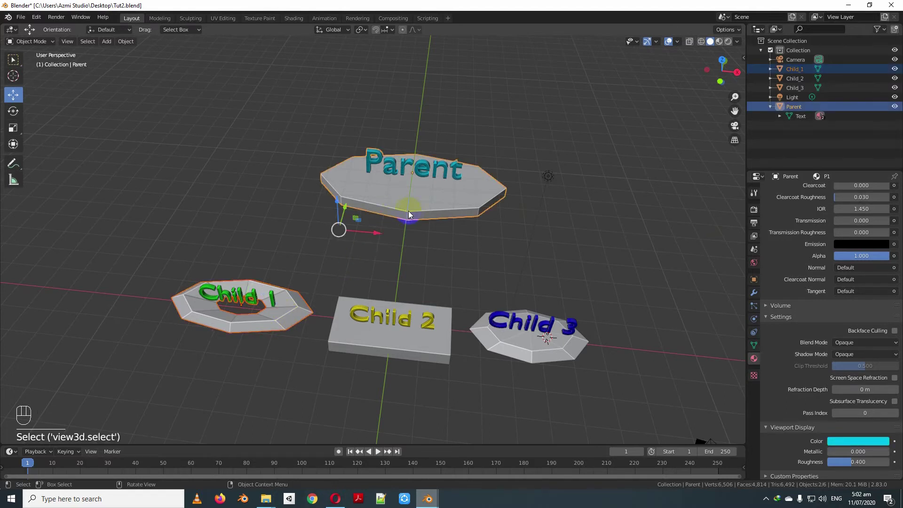
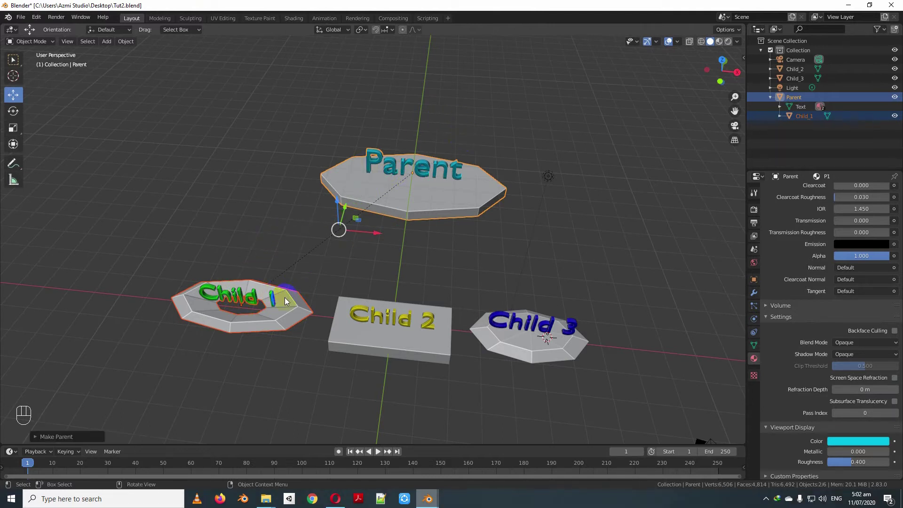
Step: Move Parent to show Child 1 follows it, then undo so the platforms return to place
click(439, 169)
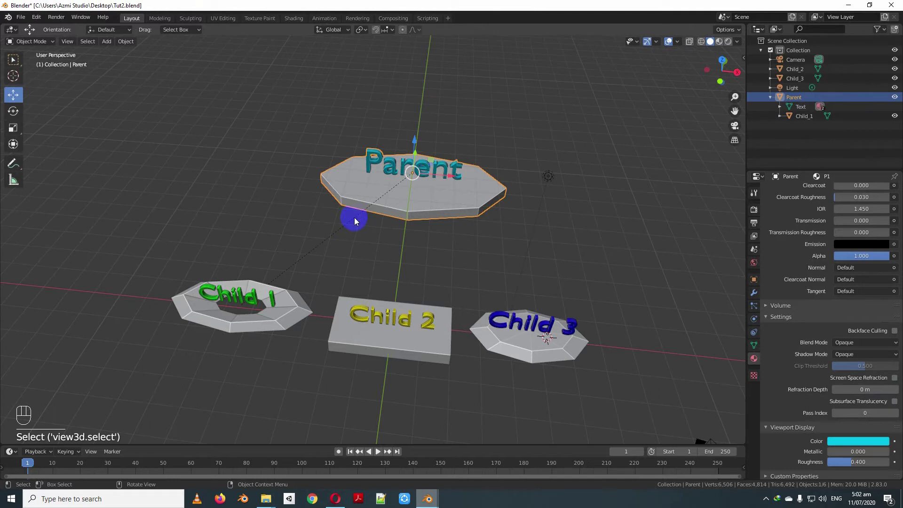
key(g)
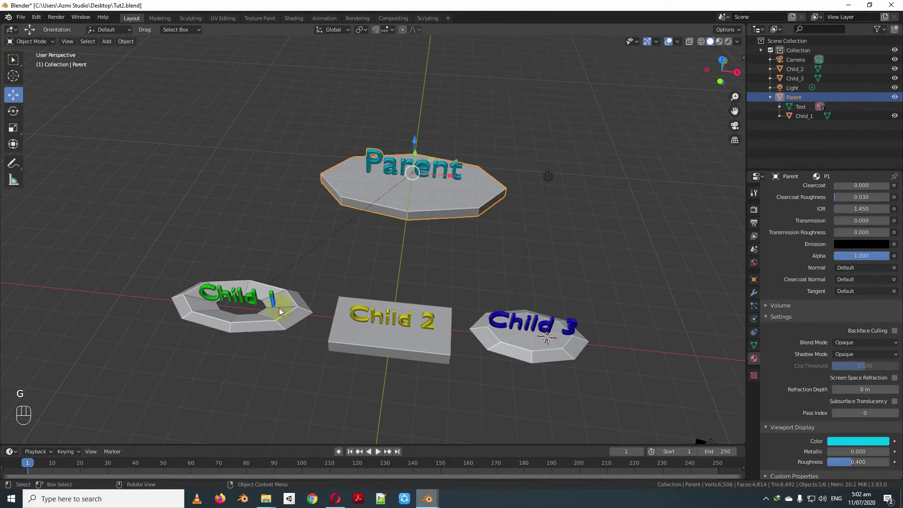
key(g)
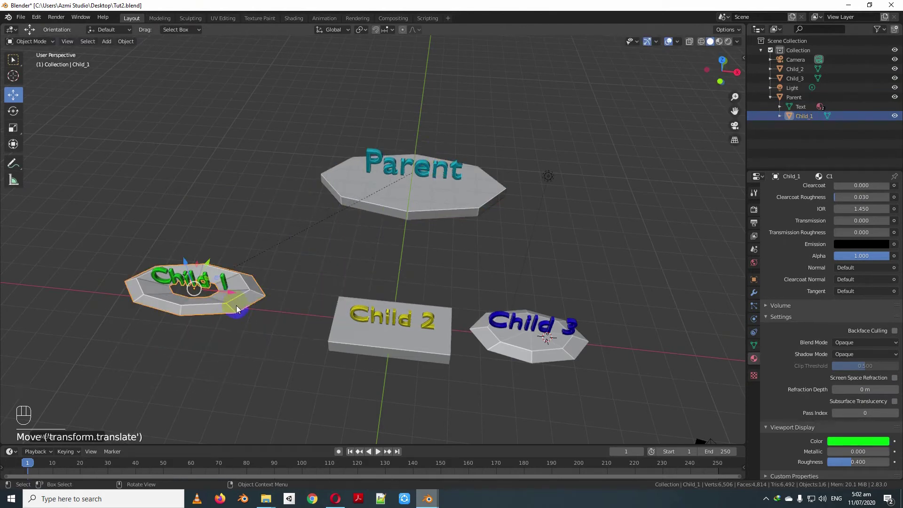
key(ctrl+z)
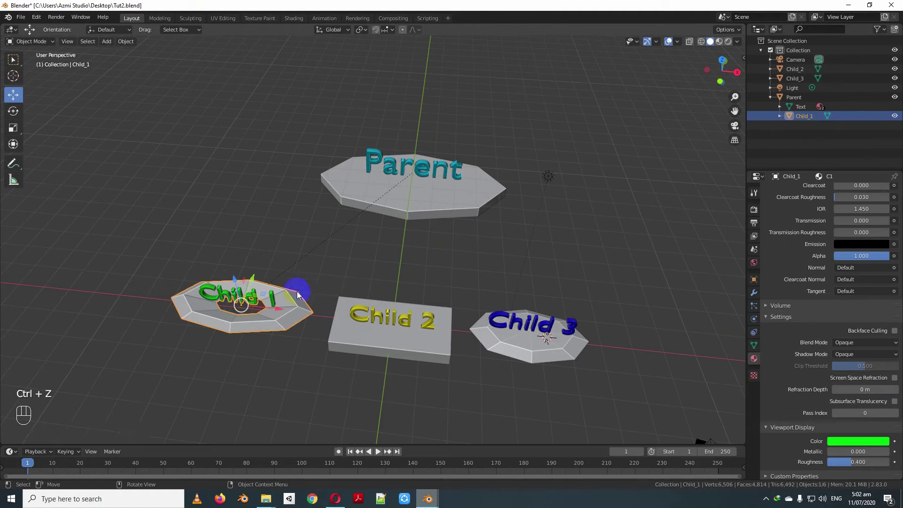
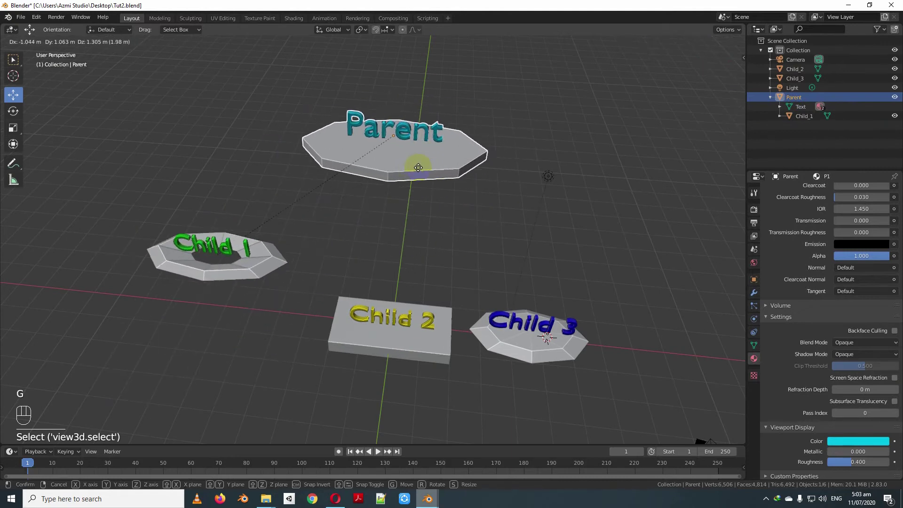
key(ctrl+z)
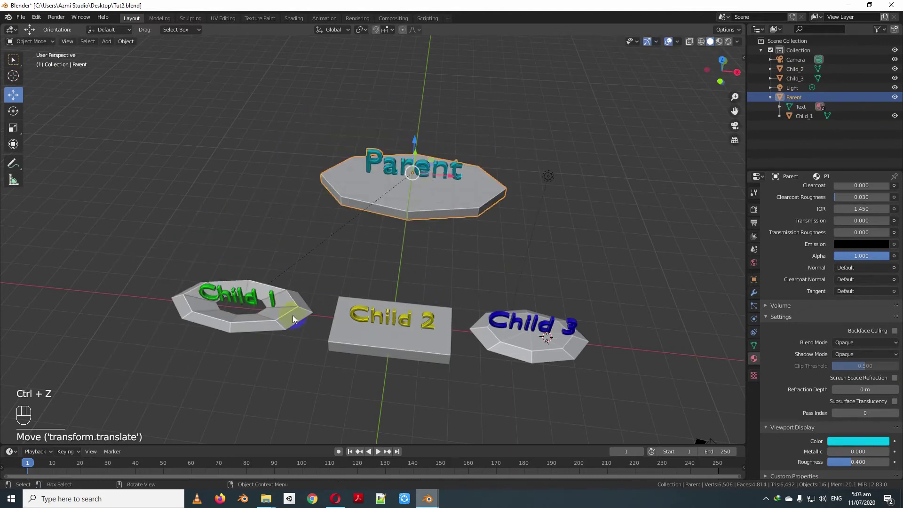
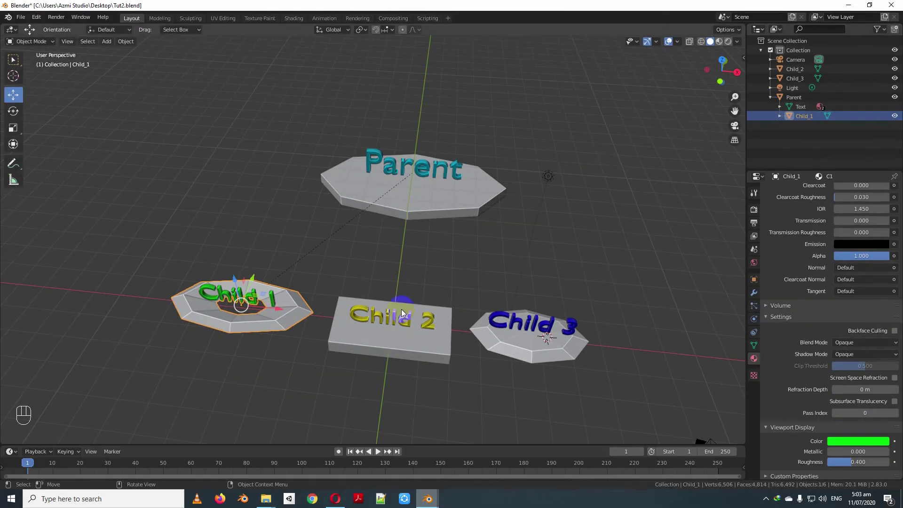
Step: Parent Child 2 to the Parent platform with Set Parent To Object and test the move
click(419, 345)
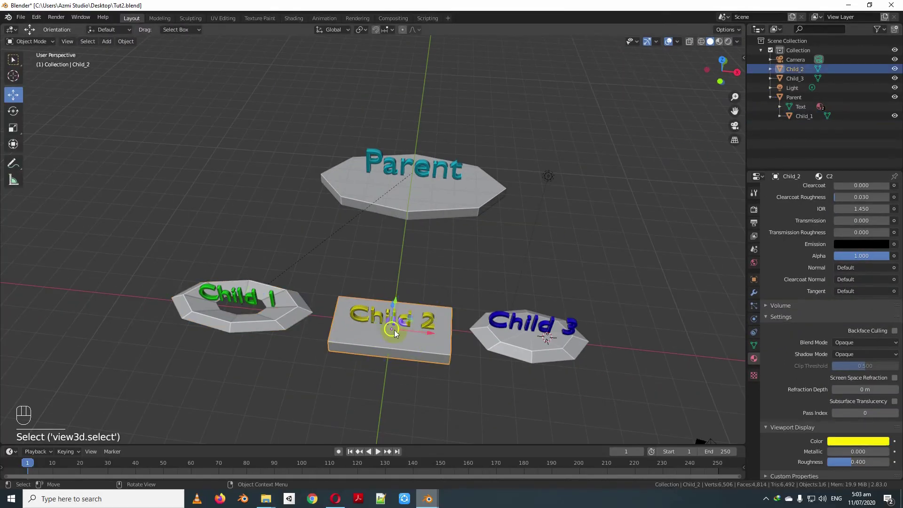
click(437, 192)
drag(476, 238, 455, 239)
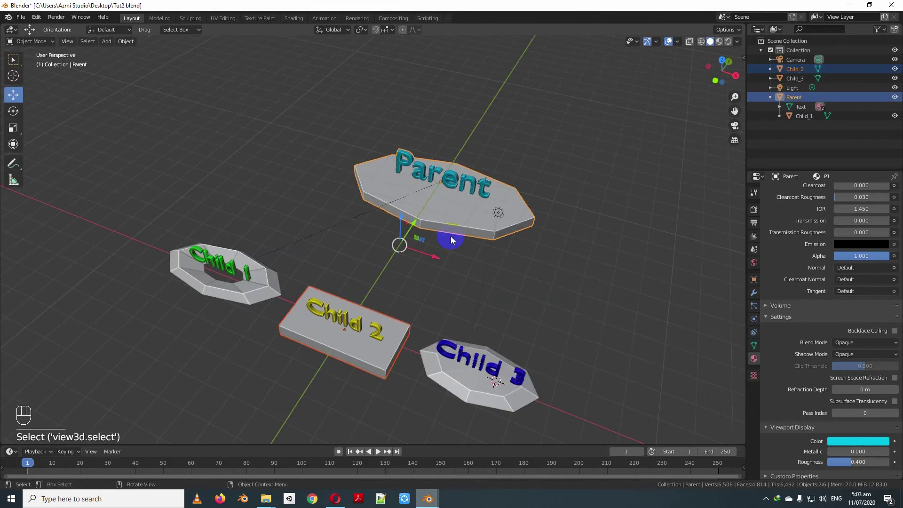
key(ctrl+p)
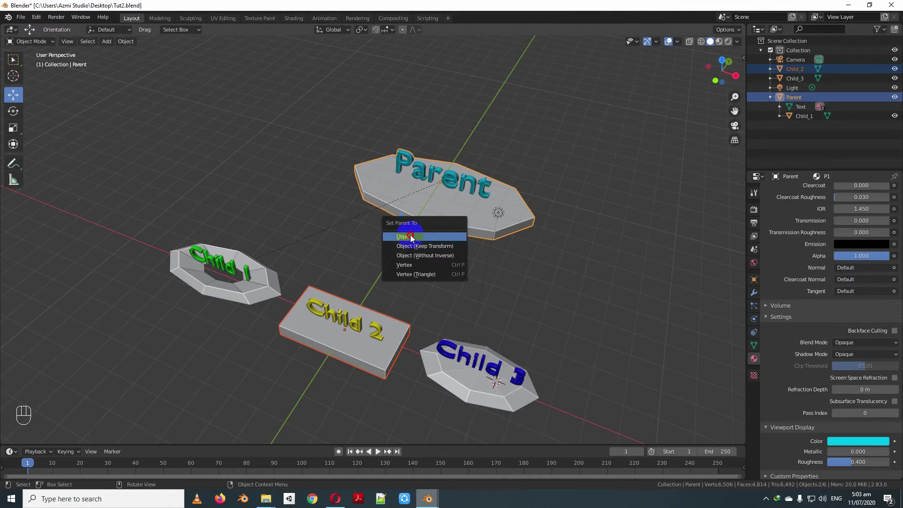
drag(415, 275, 321, 302)
click(486, 225)
key(g)
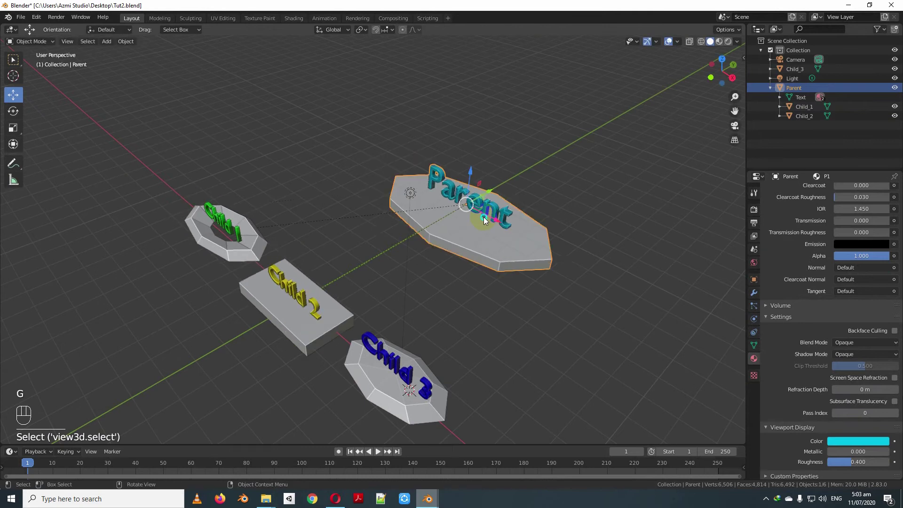
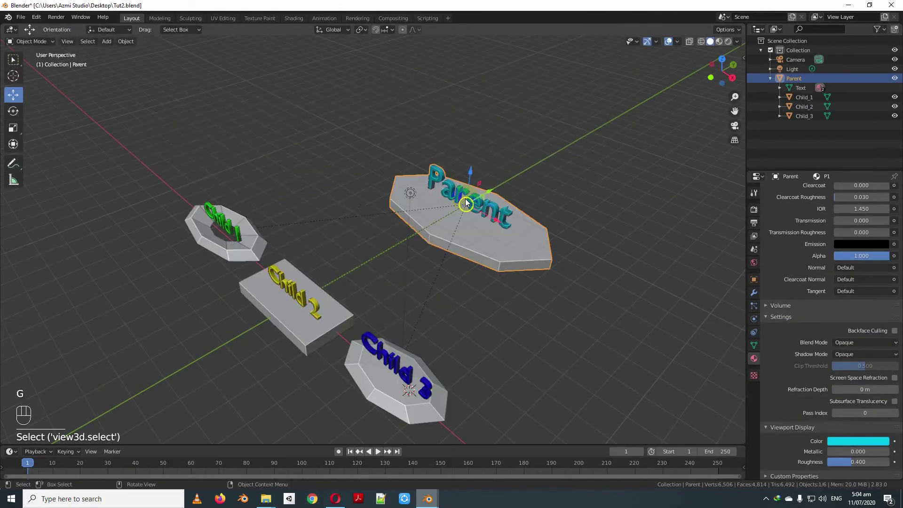
Step: Inspect the platforms from other angles and bring up the Clear Parent options for Child 3
key(r)
key(s)
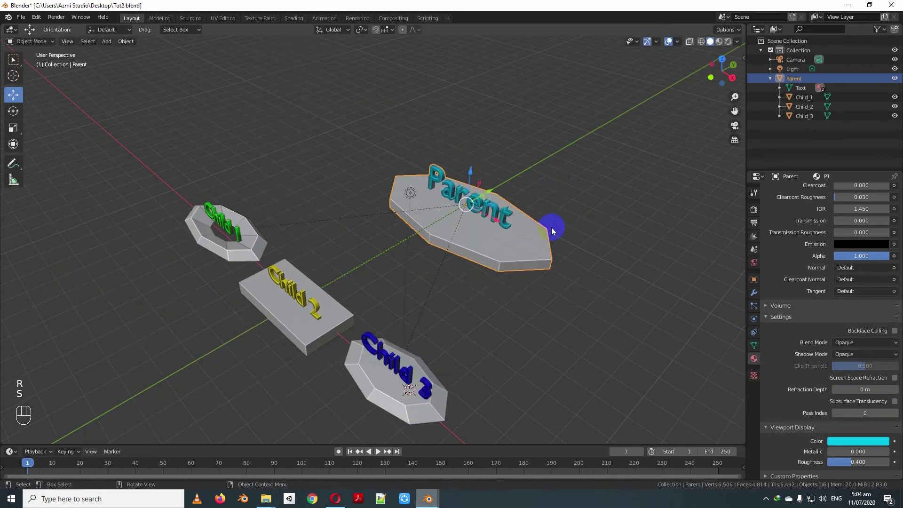
drag(310, 305, 379, 309)
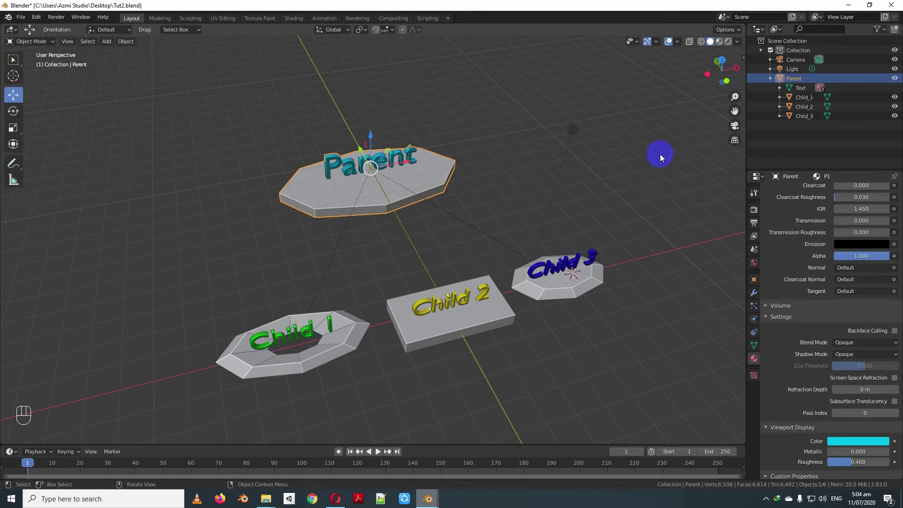
drag(446, 287, 403, 306)
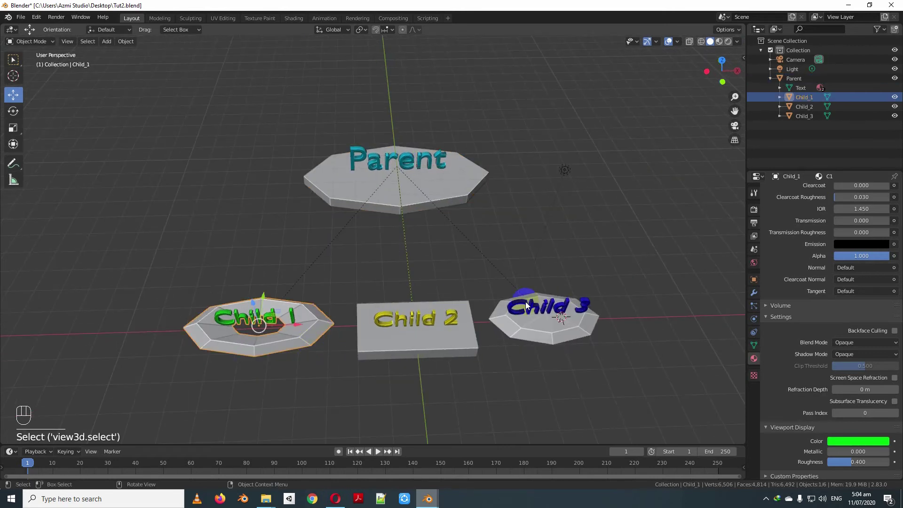
drag(549, 315, 474, 243)
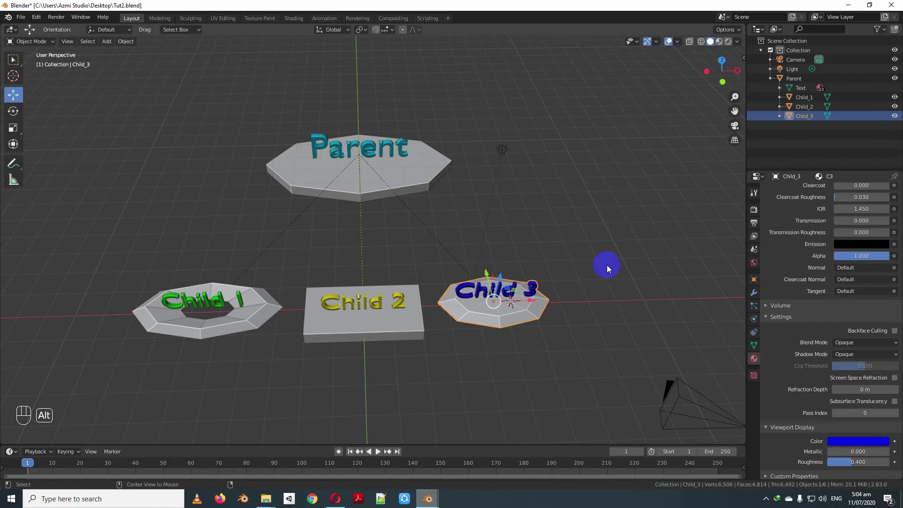
key(alt+p)
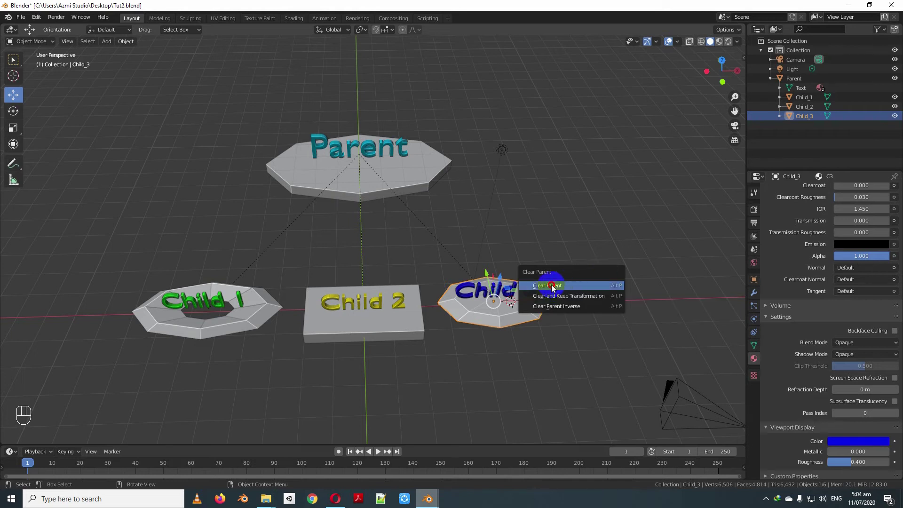
Step: Move Child 3 to show it now moves independently of Parent, then cancel
key(g)
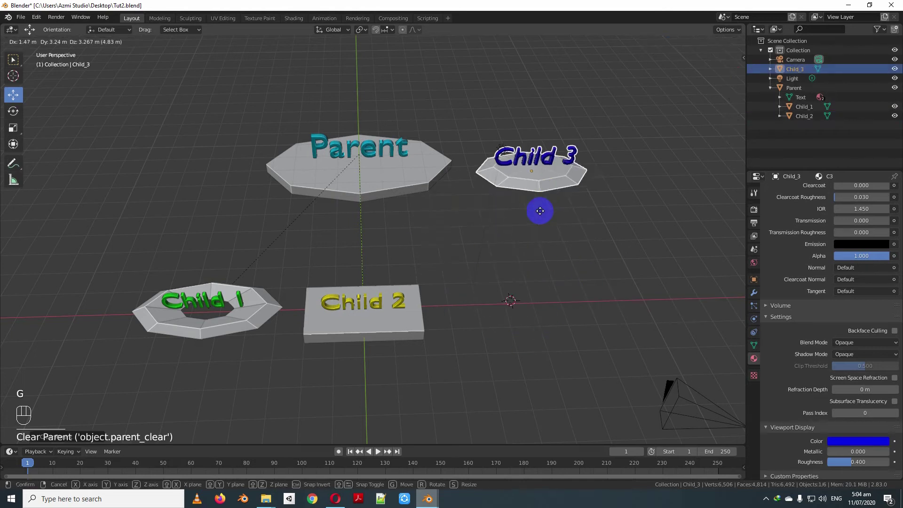
click(428, 181)
key(g)
Step: Drag Child_2 out from under Parent in the Outliner and reselect the Parent platform
click(394, 332)
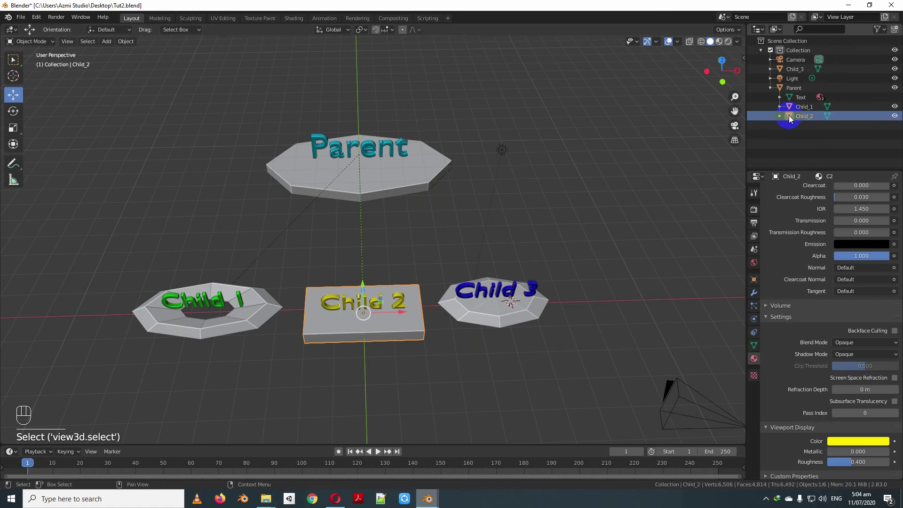
drag(790, 119, 780, 56)
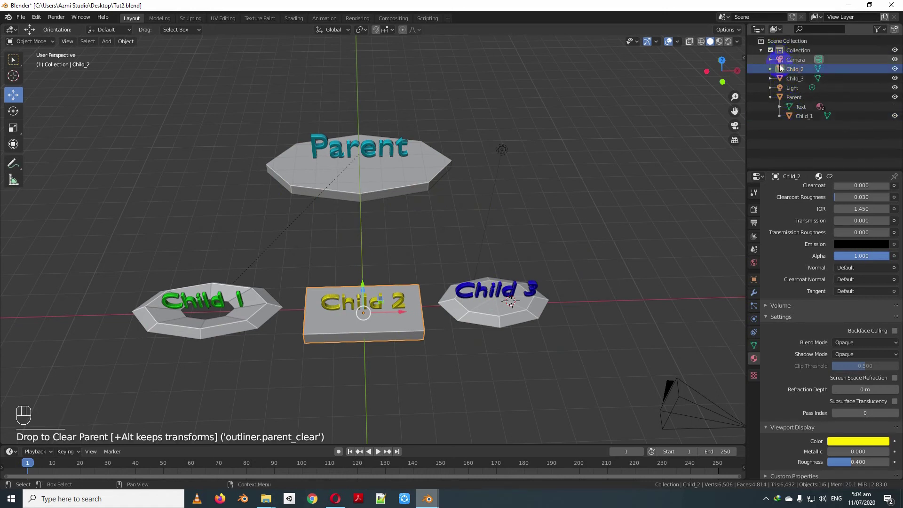
click(771, 98)
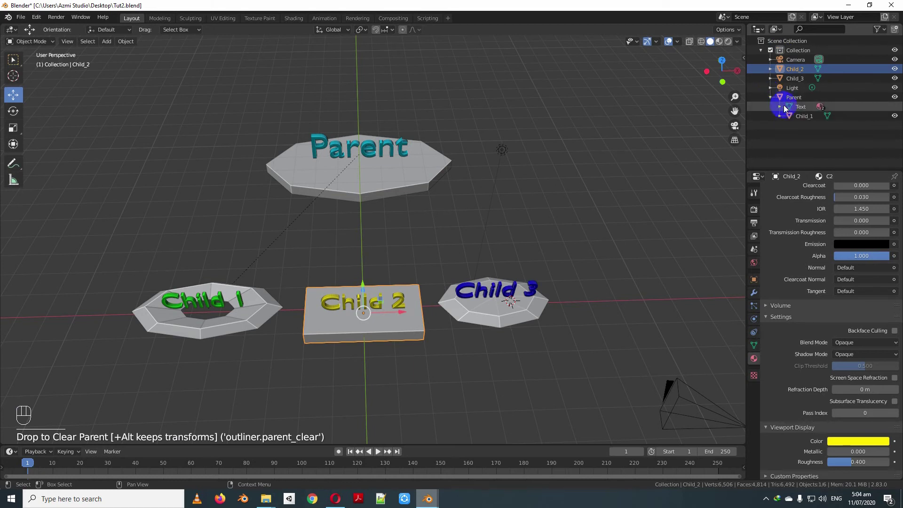
click(438, 159)
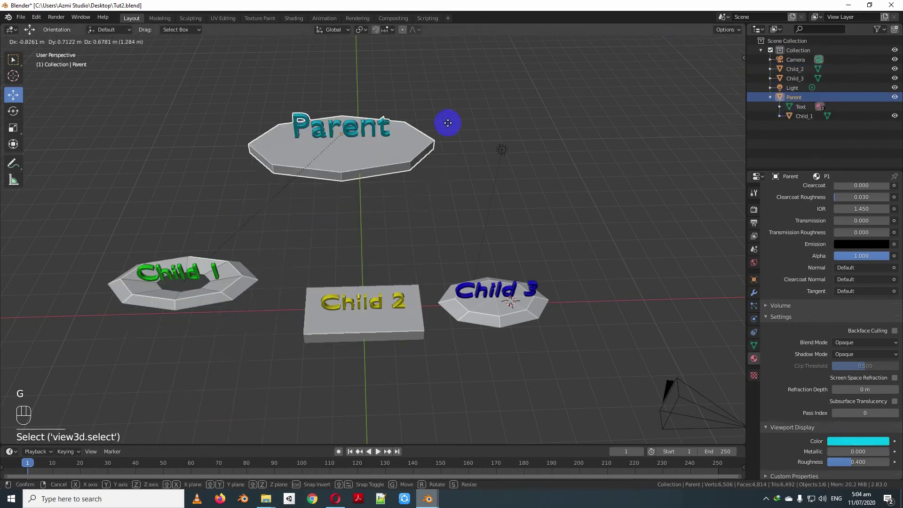